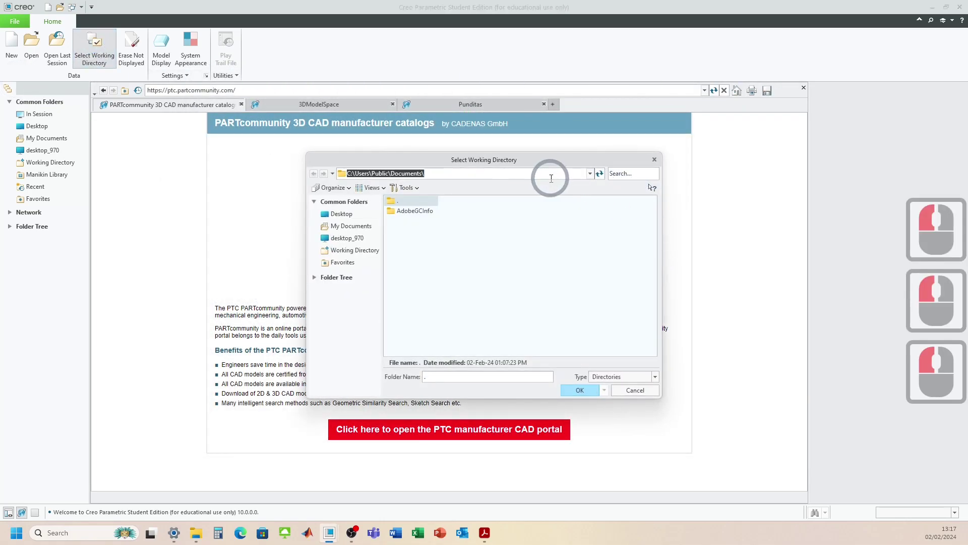
Step: Set the working directory to the pasted ENGEA003 project folder path
{"action": "key", "text": "ctrl+v"}
{"action": "key", "text": "Return"}
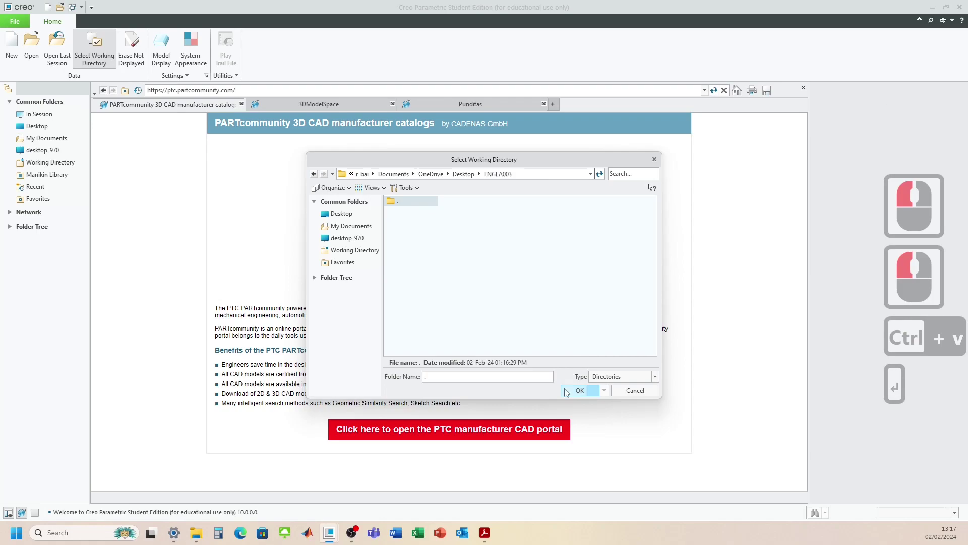
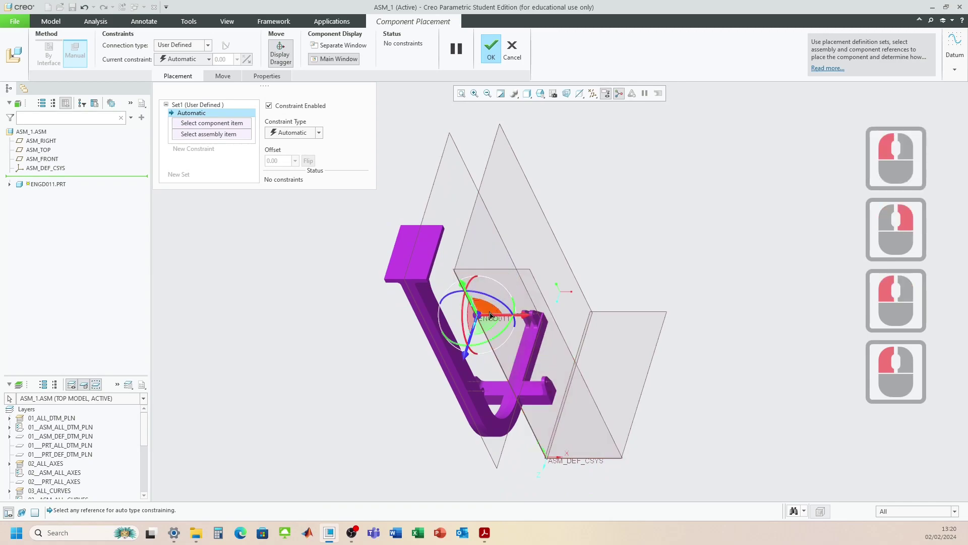
Step: Constrain the curved frame ENGD011 coincident to ASM_TOP, ASM_RIGHT and ASM_FRONT datum planes
{"action": "left_click", "coordinate": [543, 229]}
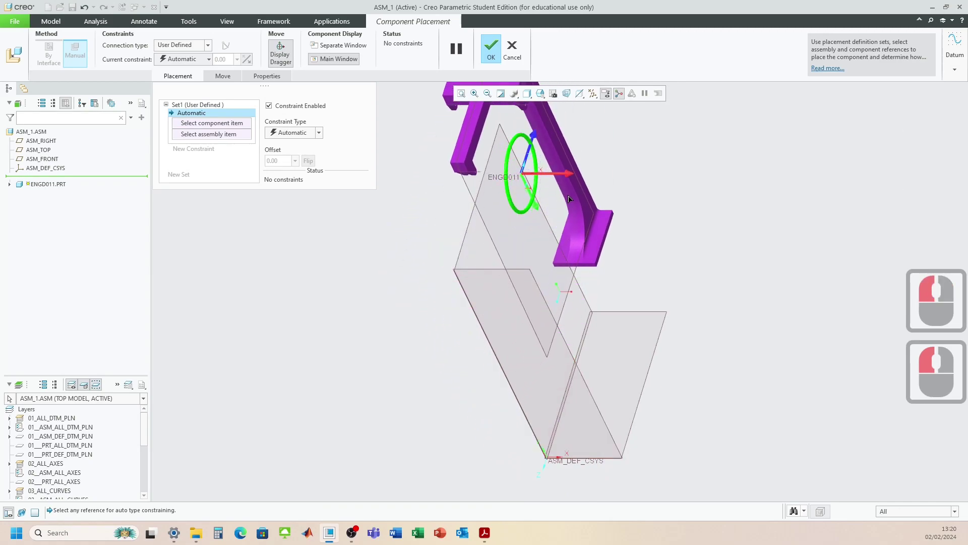
{"action": "left_click", "coordinate": [572, 196]}
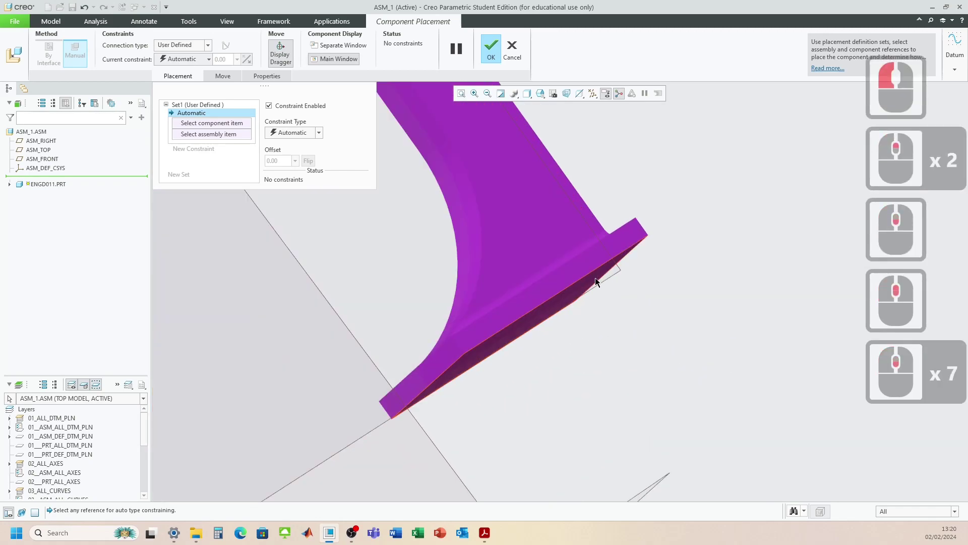
{"action": "left_click", "coordinate": [631, 250]}
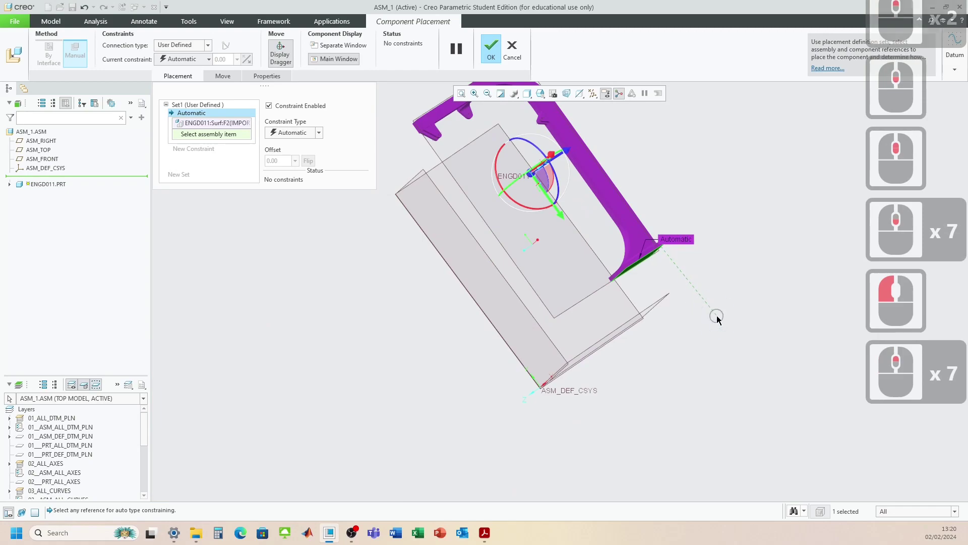
{"action": "left_click", "coordinate": [631, 284]}
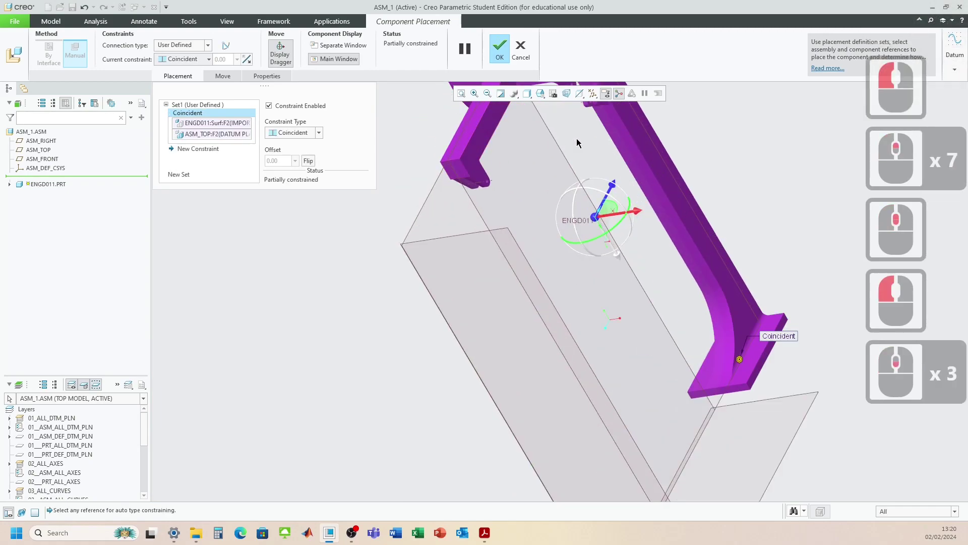
{"action": "left_click", "coordinate": [530, 158]}
{"action": "left_click", "coordinate": [447, 305]}
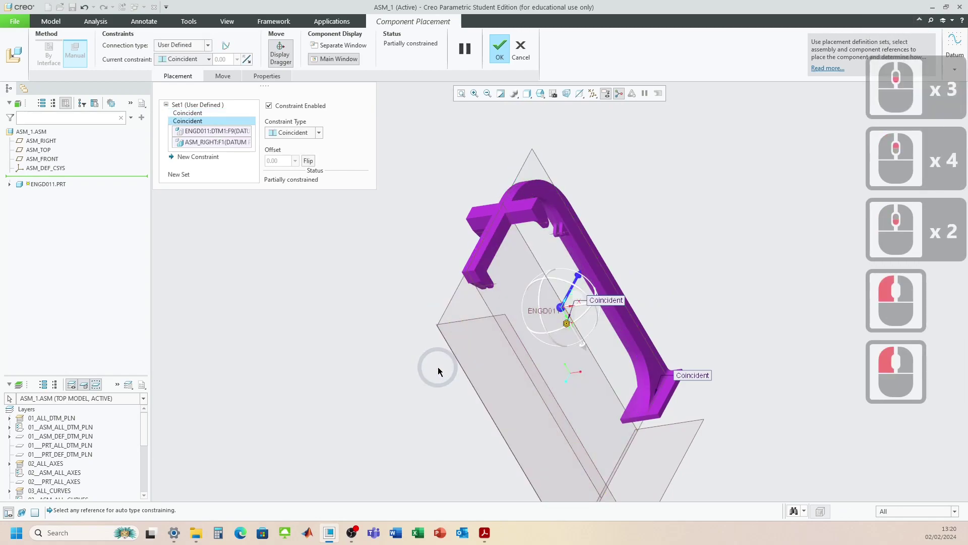
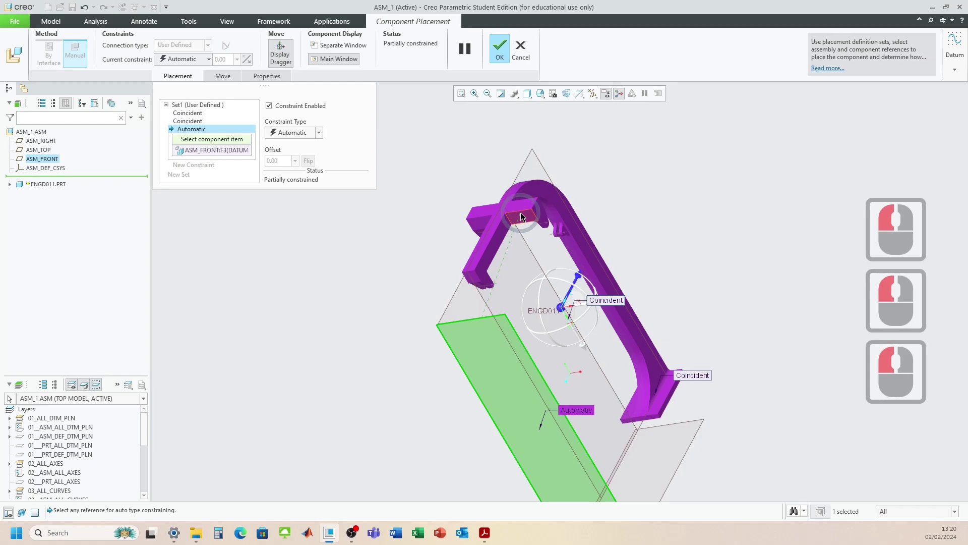
{"action": "left_click", "coordinate": [522, 216]}
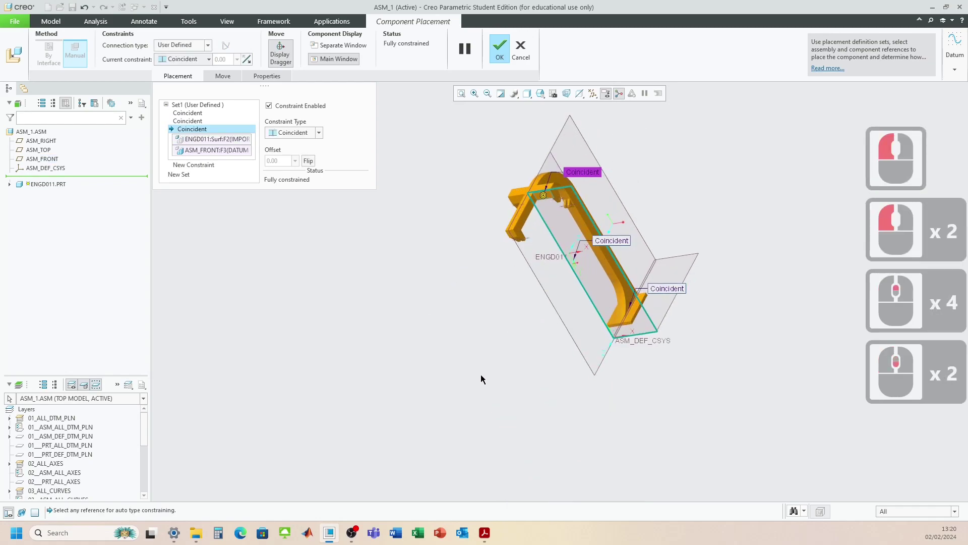
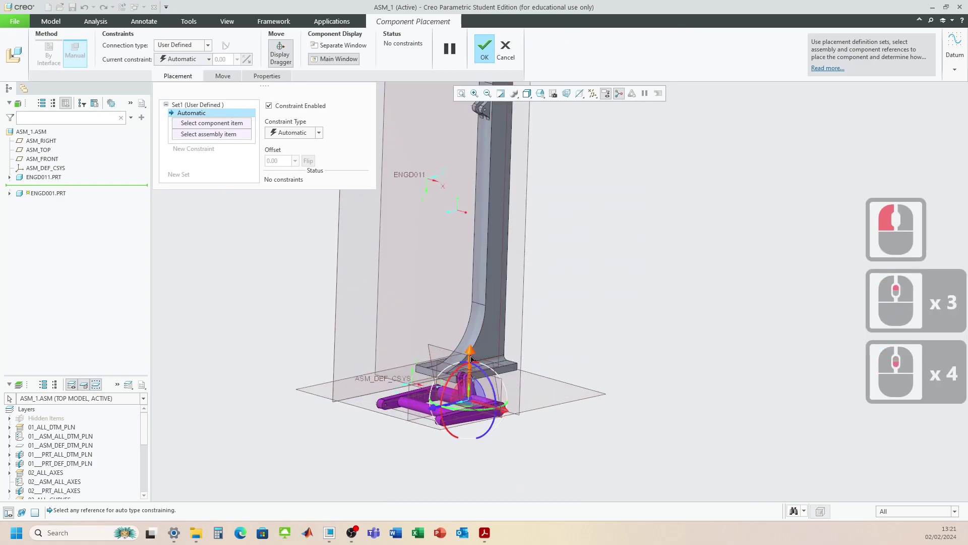
Step: Pair ENGD001's axis with the frame axis and its top plane with the front datum plane
{"action": "left_click", "coordinate": [456, 209]}
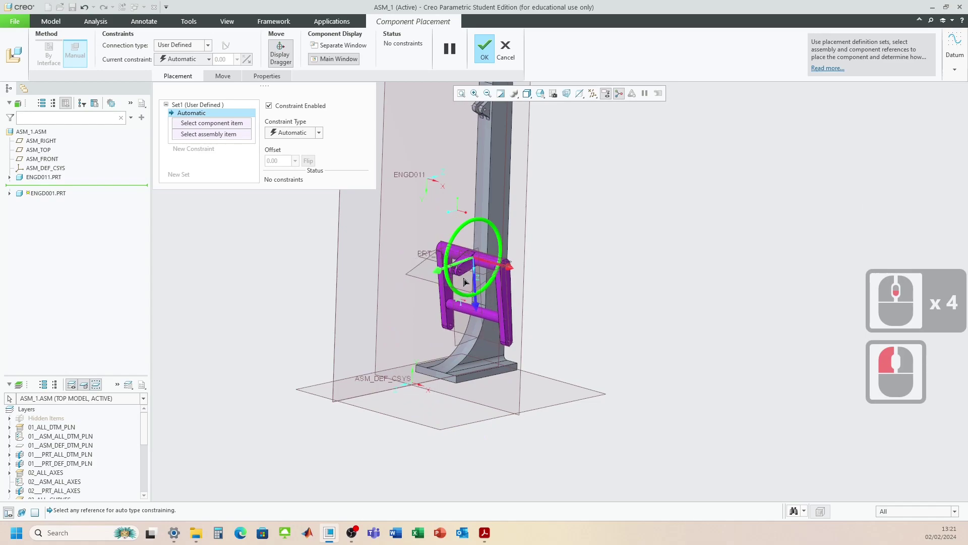
{"action": "left_click", "coordinate": [468, 280]}
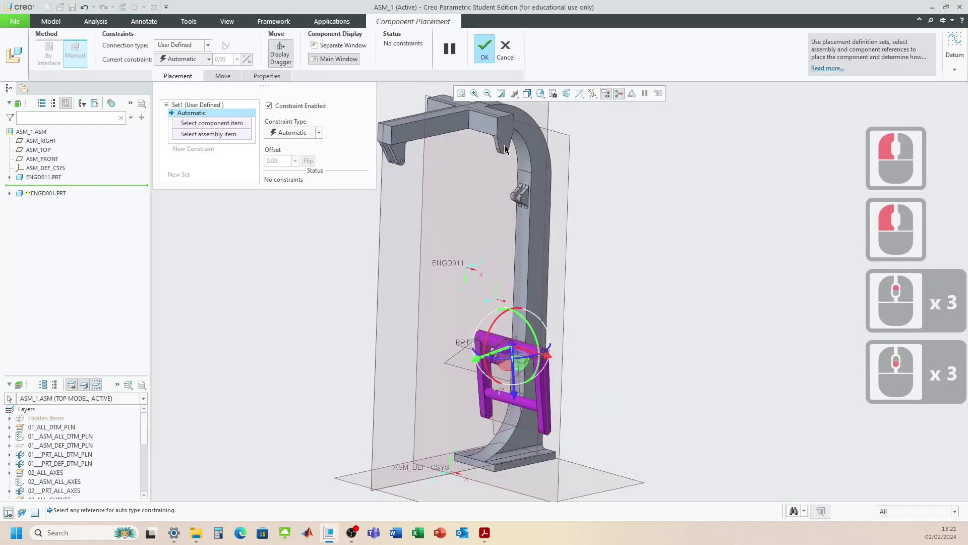
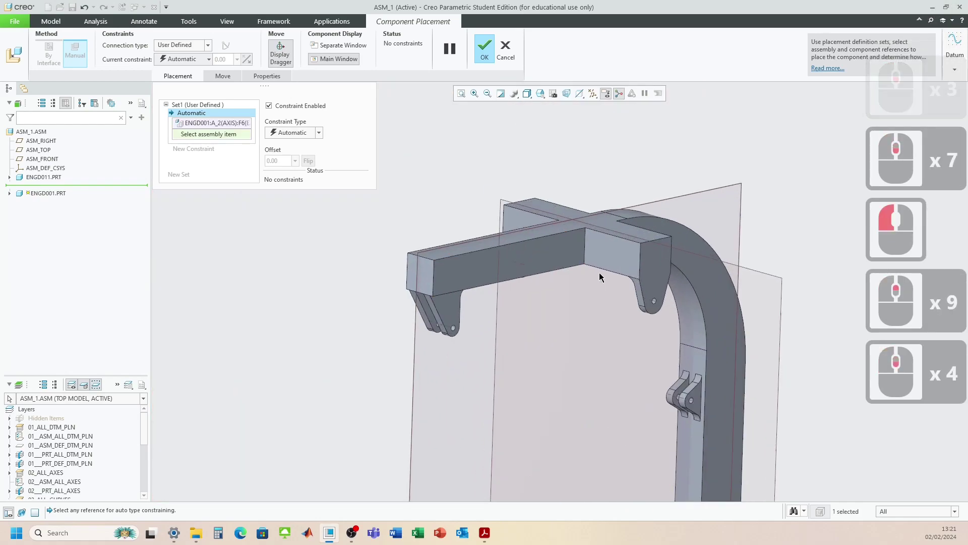
{"action": "left_click", "coordinate": [701, 325]}
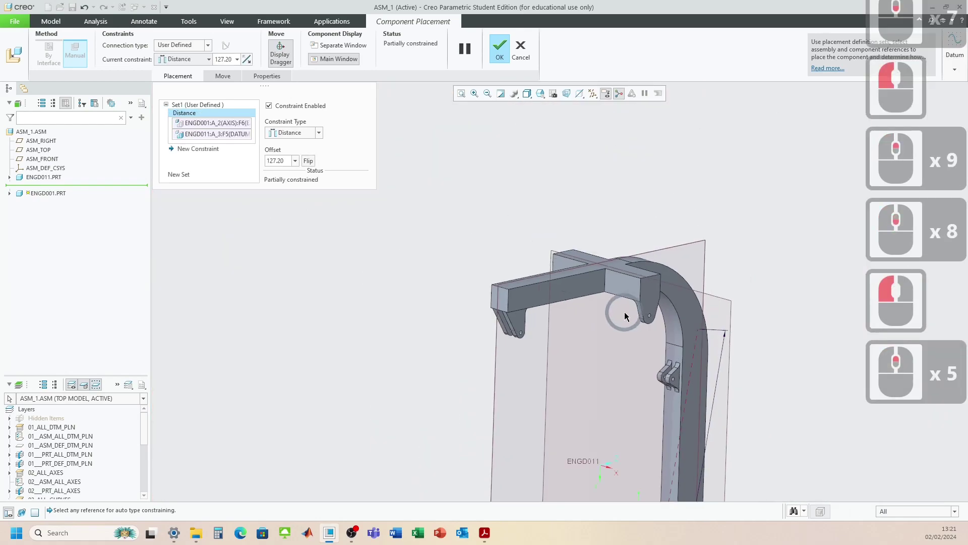
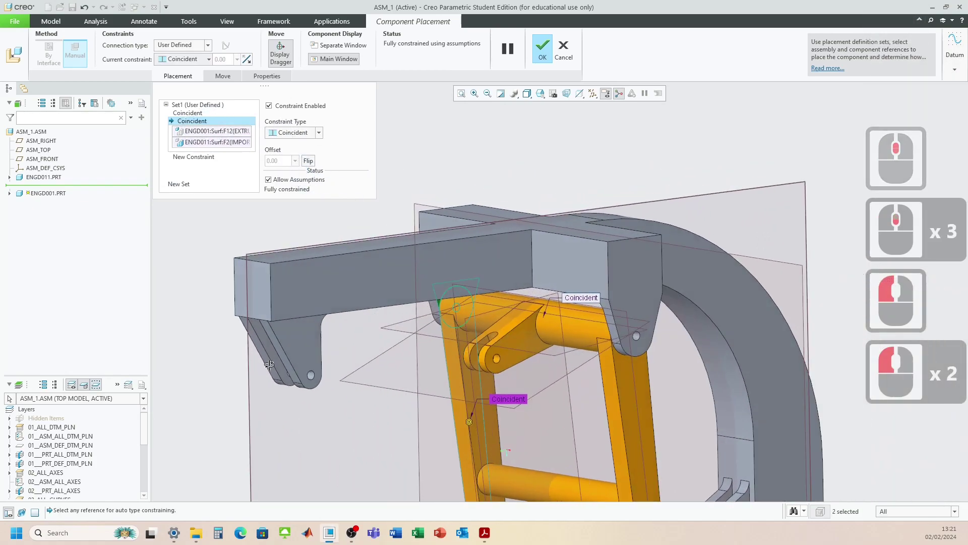
{"action": "scroll", "scroll_direction": "down", "scroll_amount": 3}
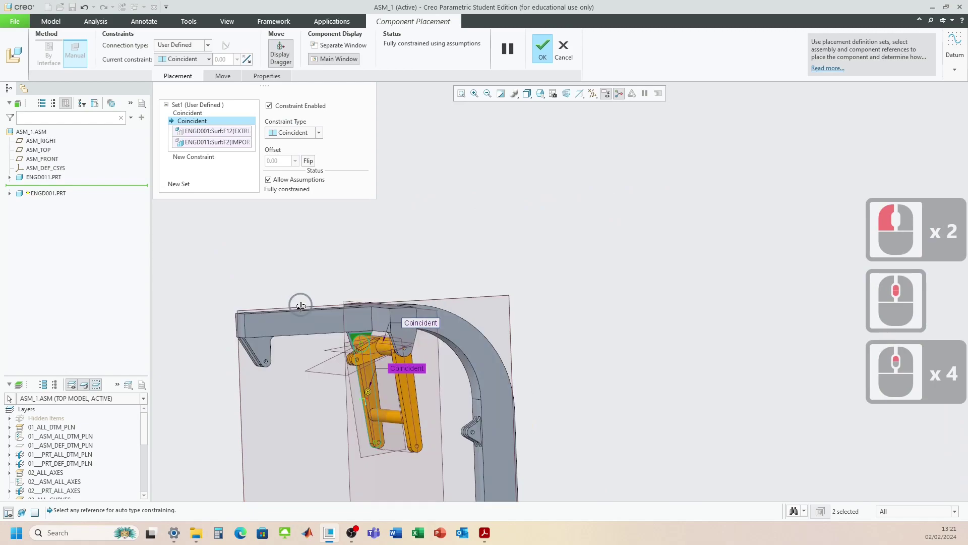
{"action": "middle_click", "coordinate": [306, 320]}
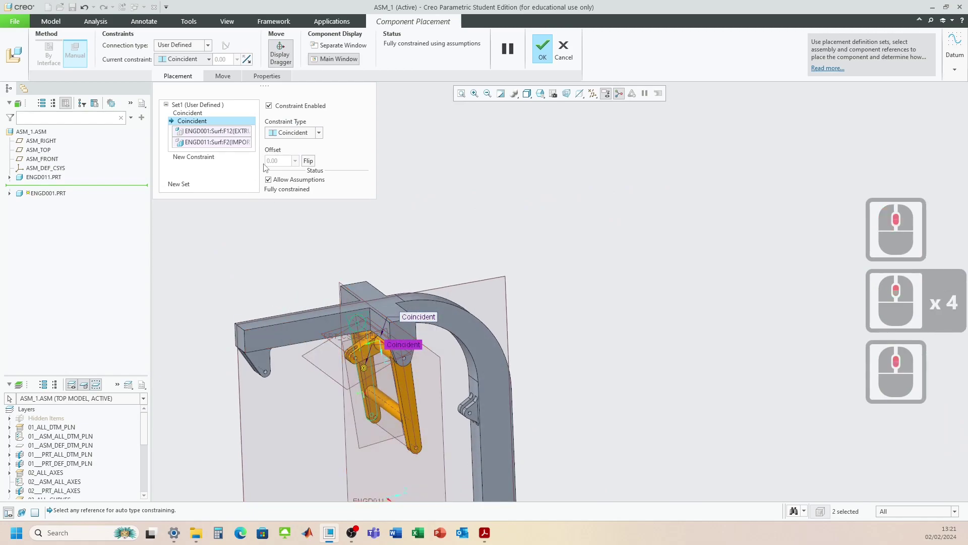
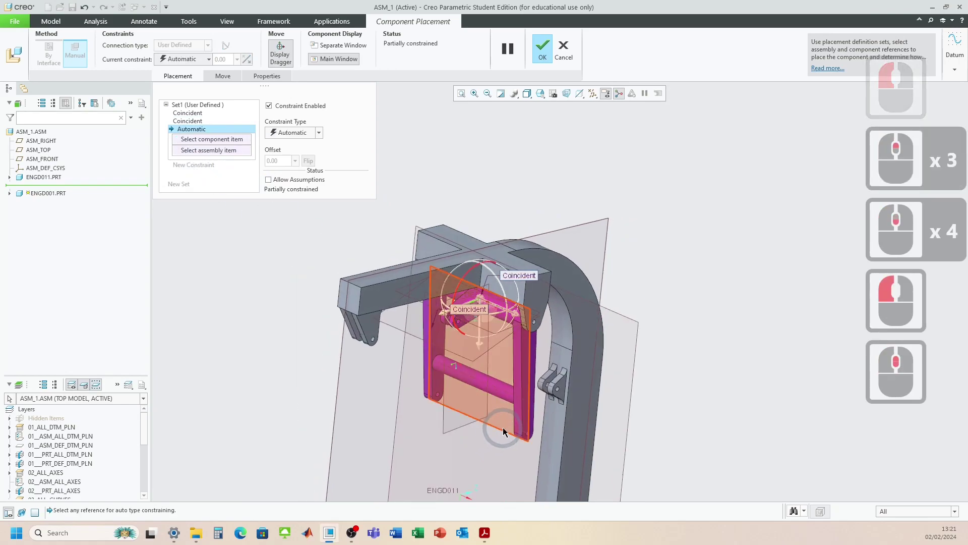
{"action": "left_click", "coordinate": [506, 427]}
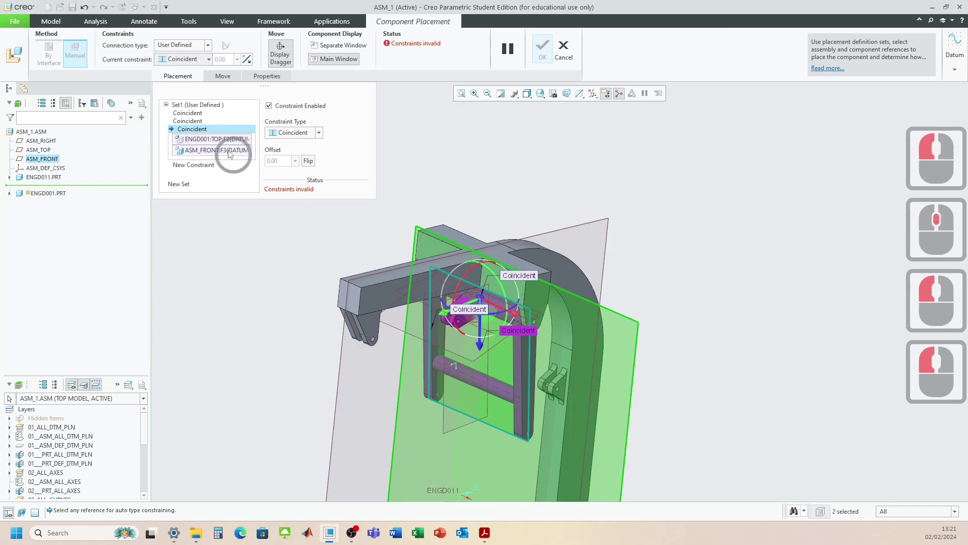
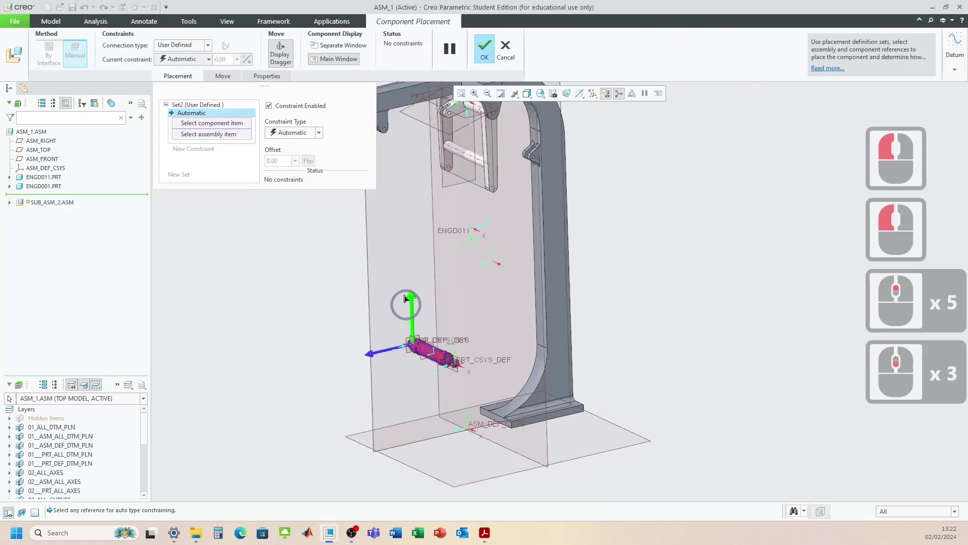
Step: Move SUB_ASM_2 up to the frame and match the cylinder axis to the lug hole axis
{"action": "left_click", "coordinate": [396, 175]}
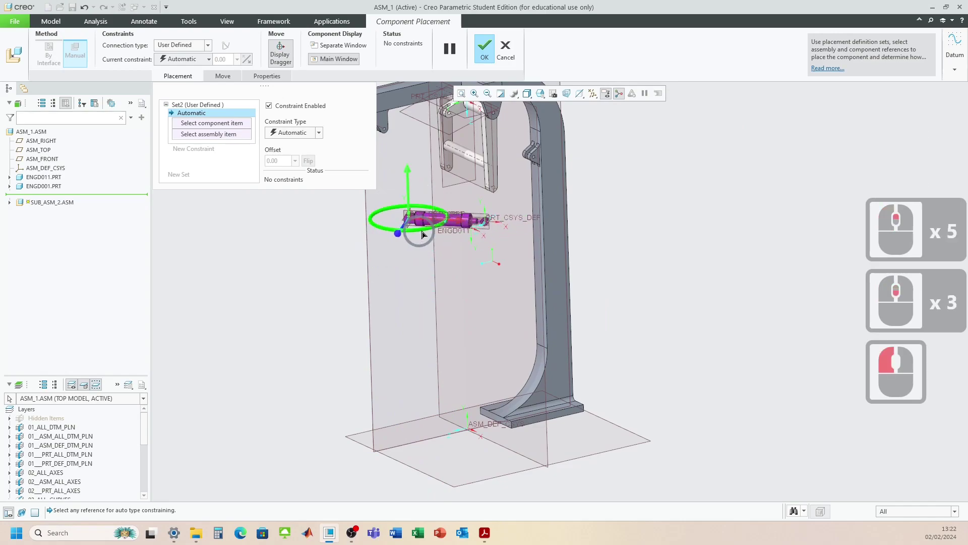
{"action": "left_click", "coordinate": [452, 227]}
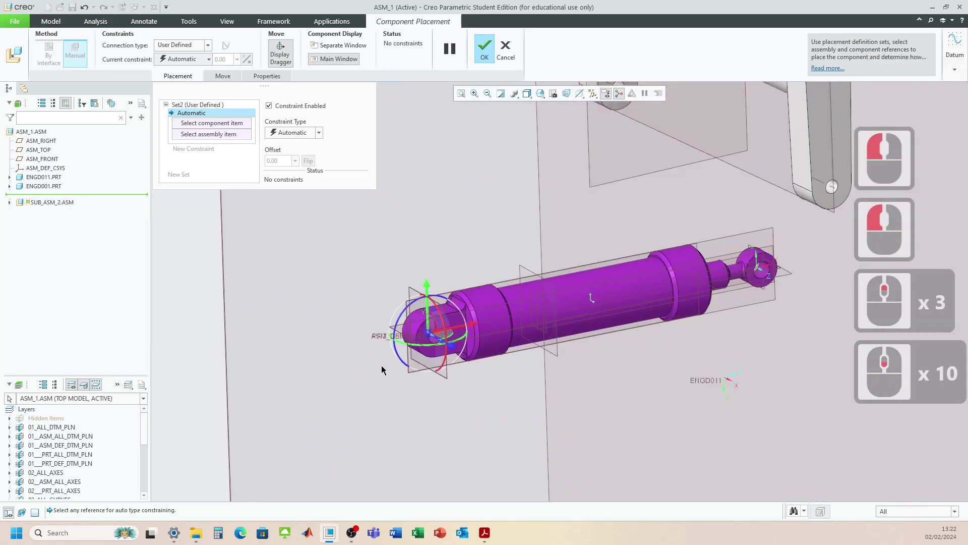
{"action": "left_click", "coordinate": [457, 334]}
{"action": "middle_click", "coordinate": [620, 420]}
{"action": "middle_click", "coordinate": [621, 420]}
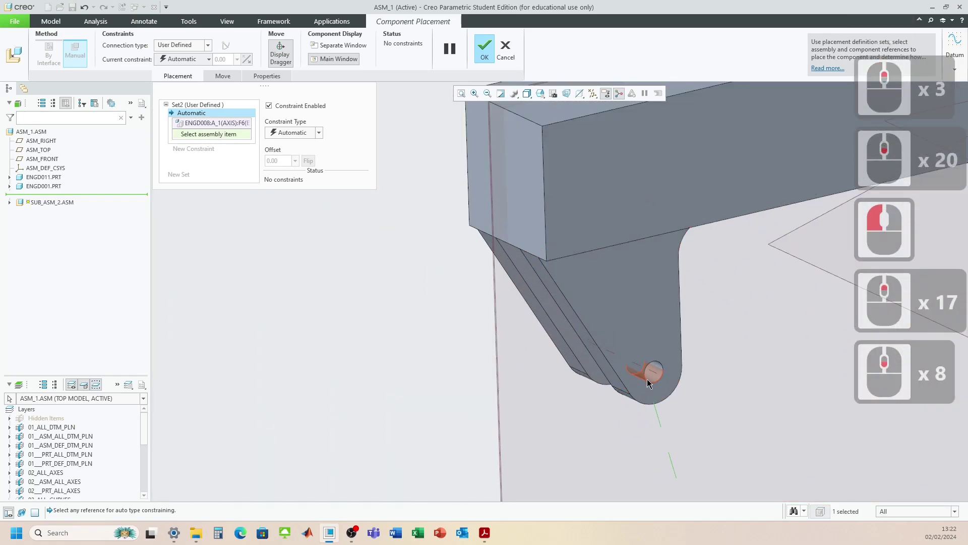
{"action": "left_click", "coordinate": [656, 374]}
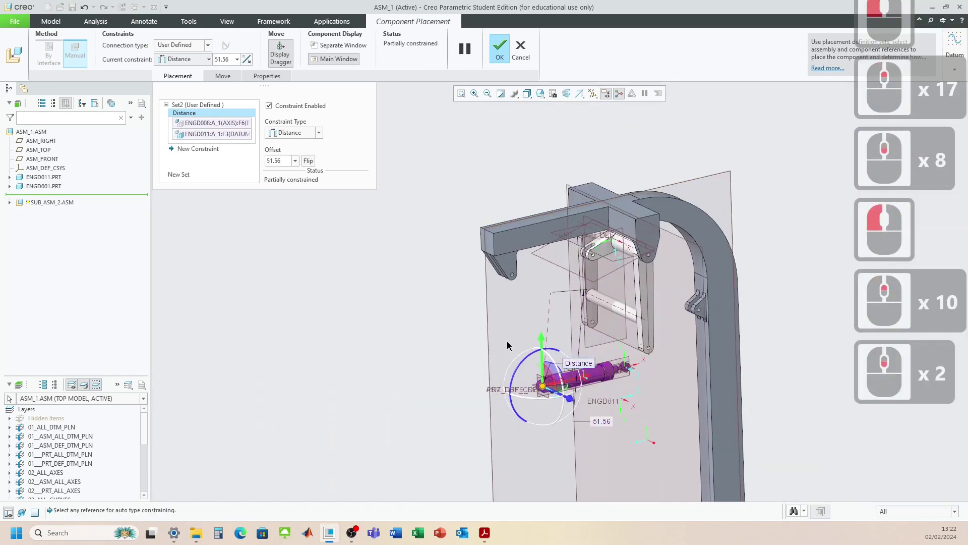
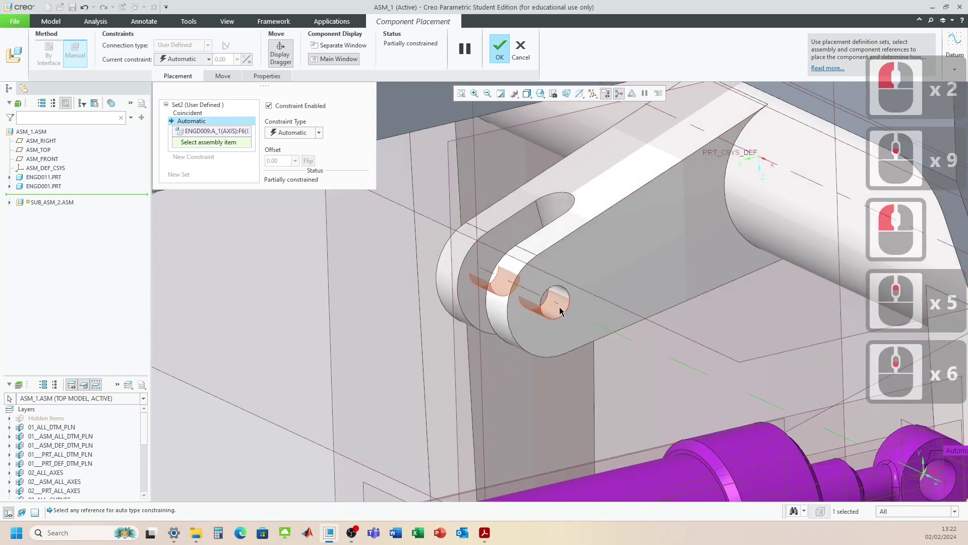
Step: Align the strut eye axis with ENGD001's hole and pick a cylinder face for the third constraint
{"action": "left_click", "coordinate": [561, 302]}
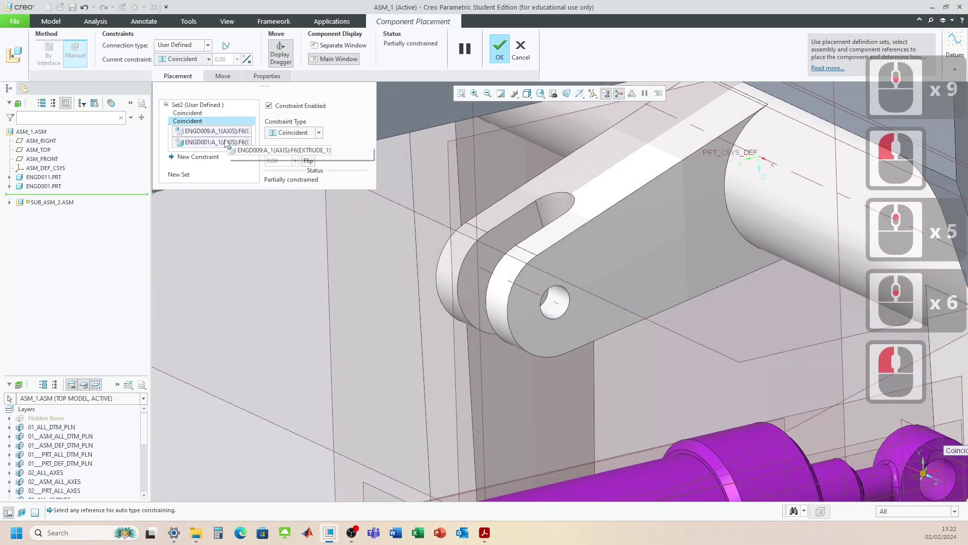
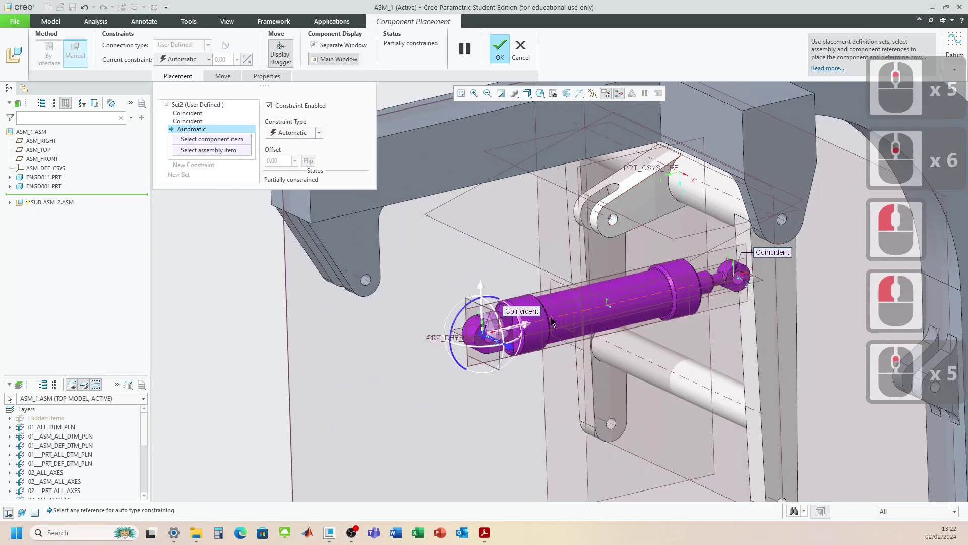
{"action": "middle_click", "coordinate": [405, 373]}
{"action": "left_click", "coordinate": [554, 368]}
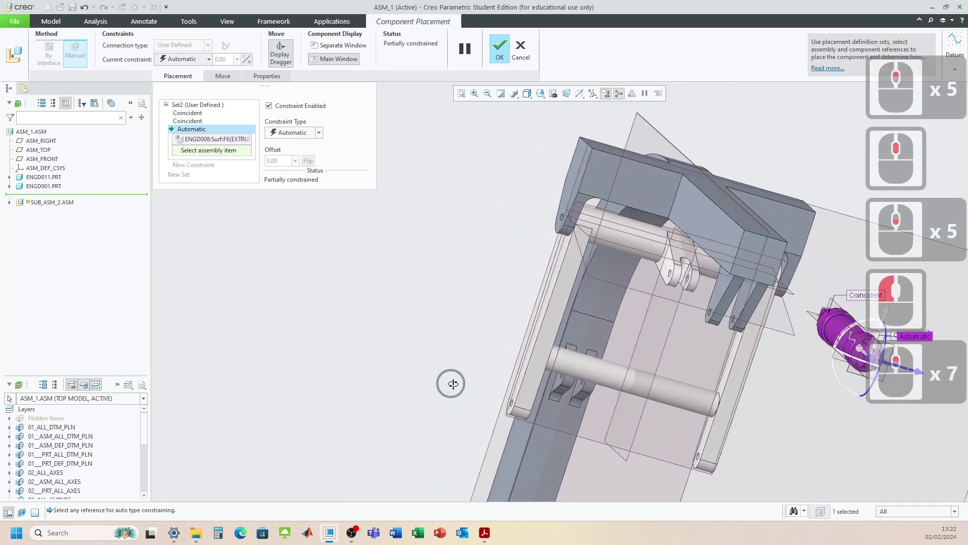
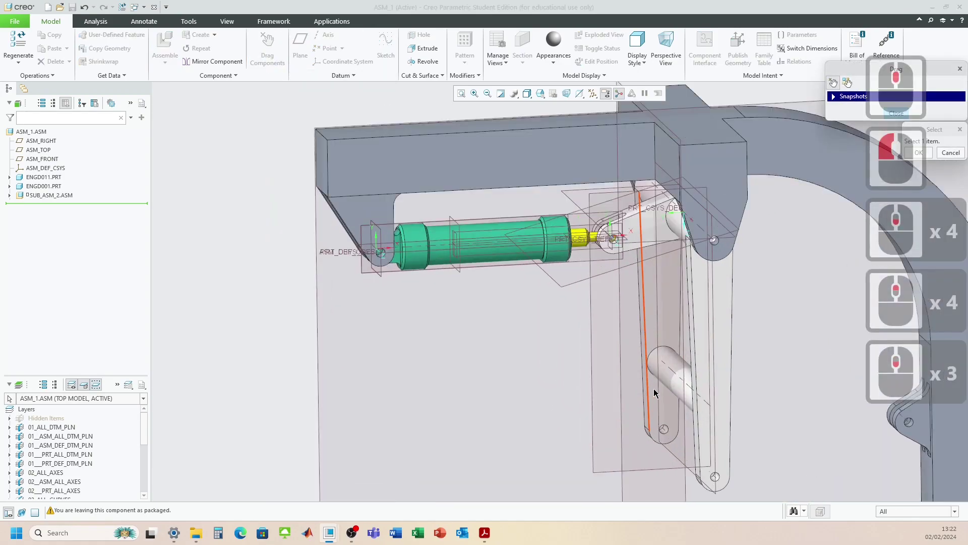
Step: Select the long hanging link plate ENGD001 in the assembly
{"action": "left_click", "coordinate": [731, 401]}
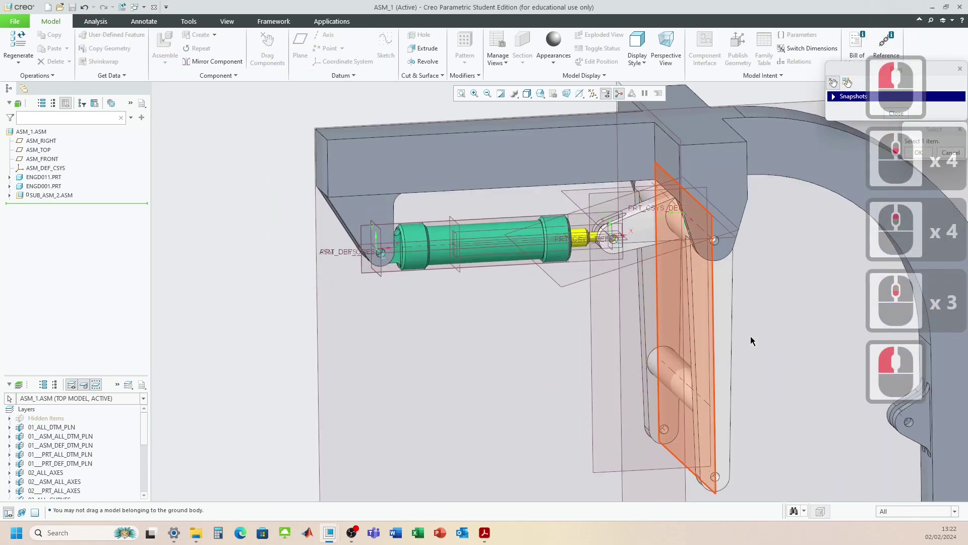
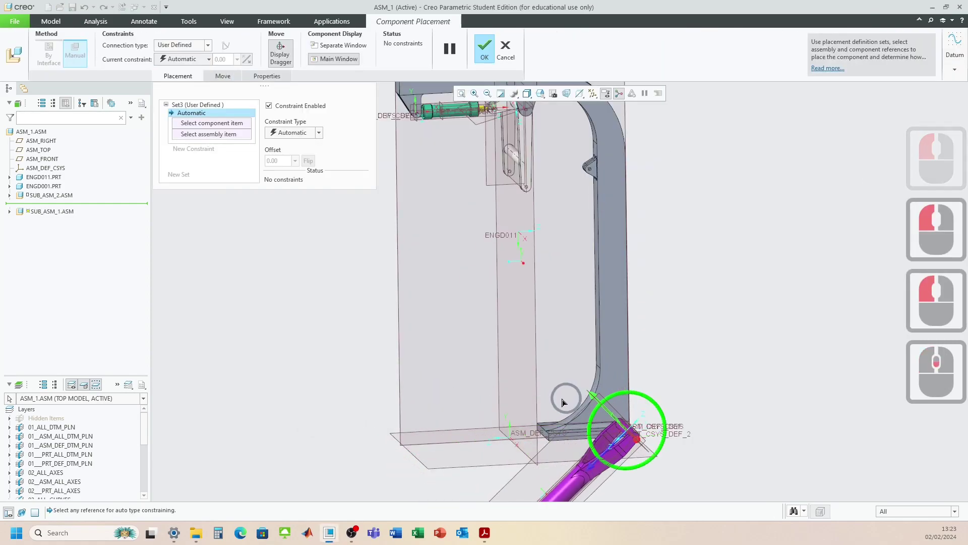
Step: Turn SUB_ASM_1 upright beside the frame and pick the strut's top plane as a constraint reference
{"action": "left_click", "coordinate": [568, 459]}
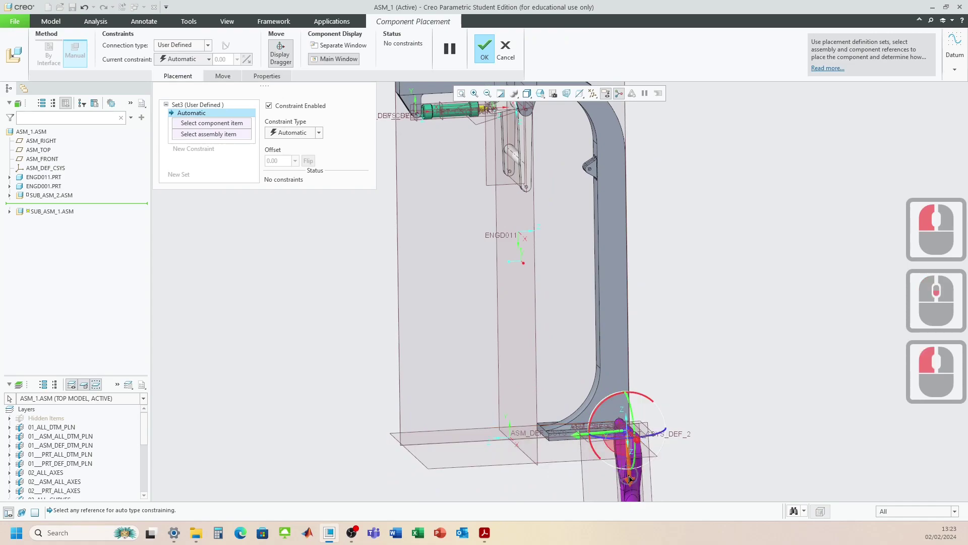
{"action": "left_click", "coordinate": [619, 236]}
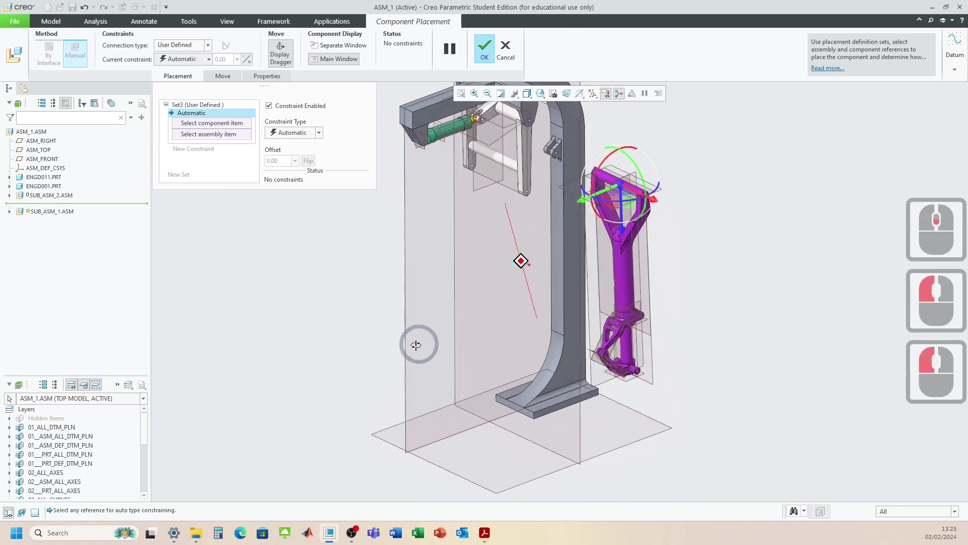
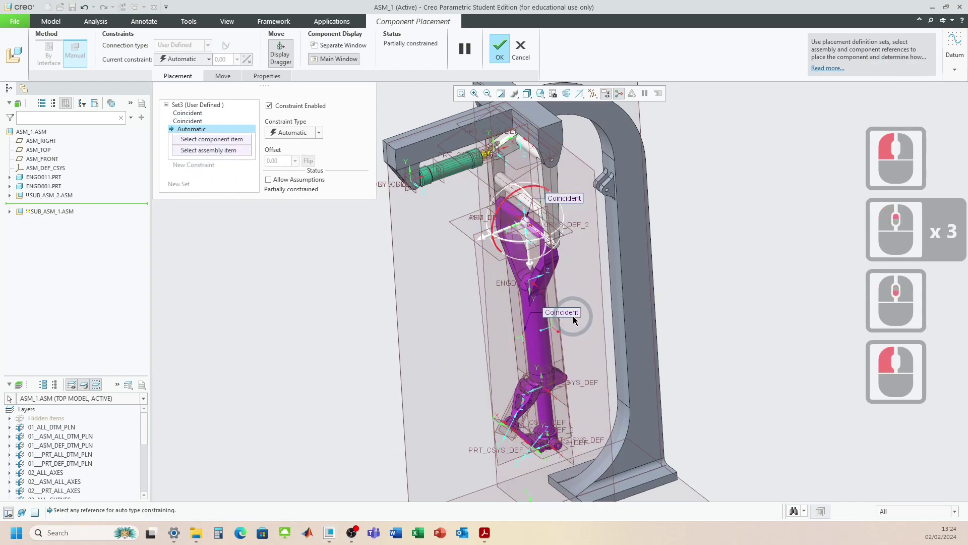
{"action": "middle_click", "coordinate": [536, 279]}
{"action": "middle_click", "coordinate": [538, 282]}
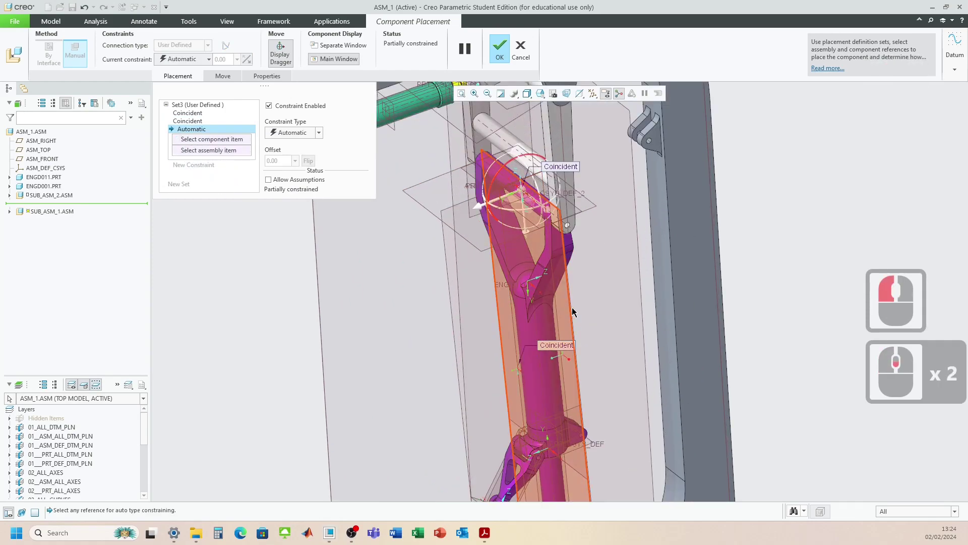
{"action": "left_click", "coordinate": [575, 307]}
{"action": "middle_click", "coordinate": [617, 335]}
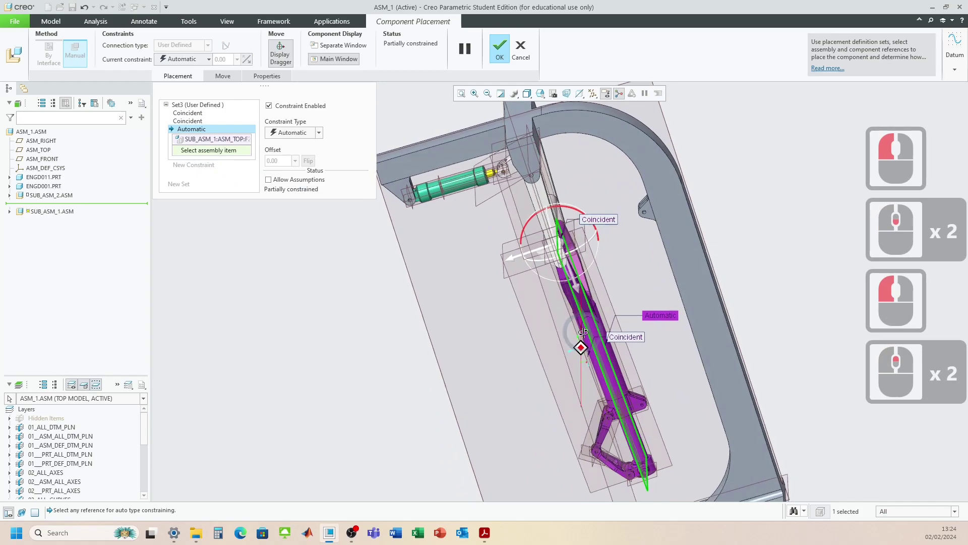
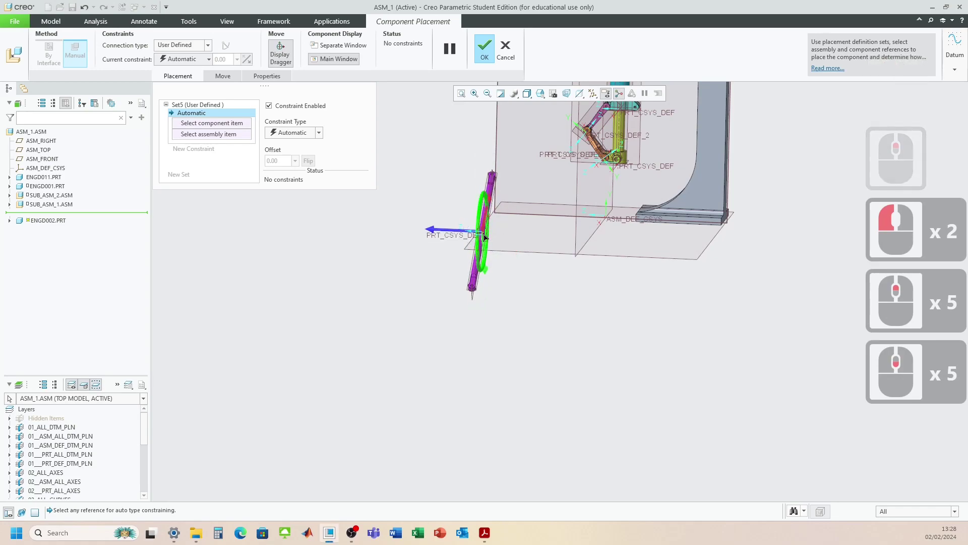
Step: Orient the drag brace ENGD002 and constrain its end-hole axis and end face to the frame bracket
{"action": "left_click", "coordinate": [489, 231]}
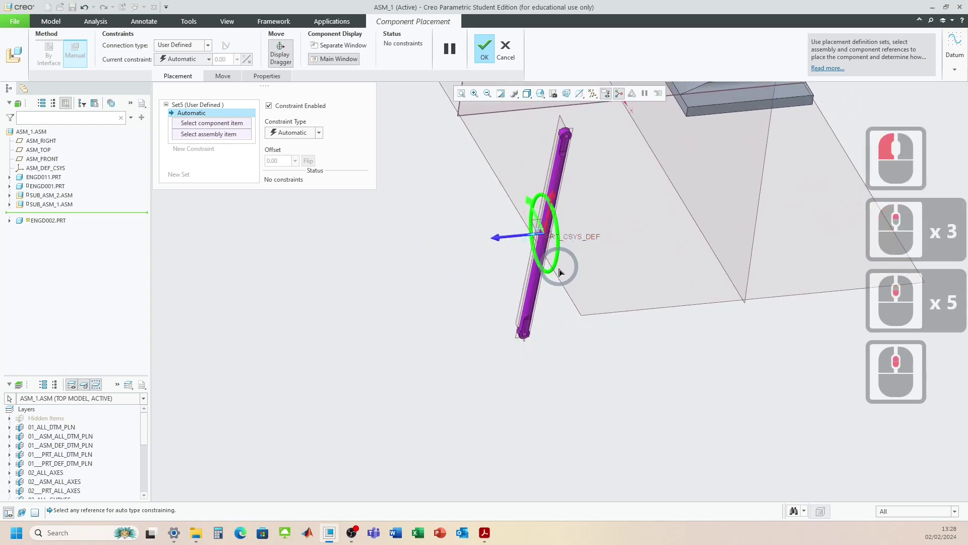
{"action": "left_click", "coordinate": [562, 276]}
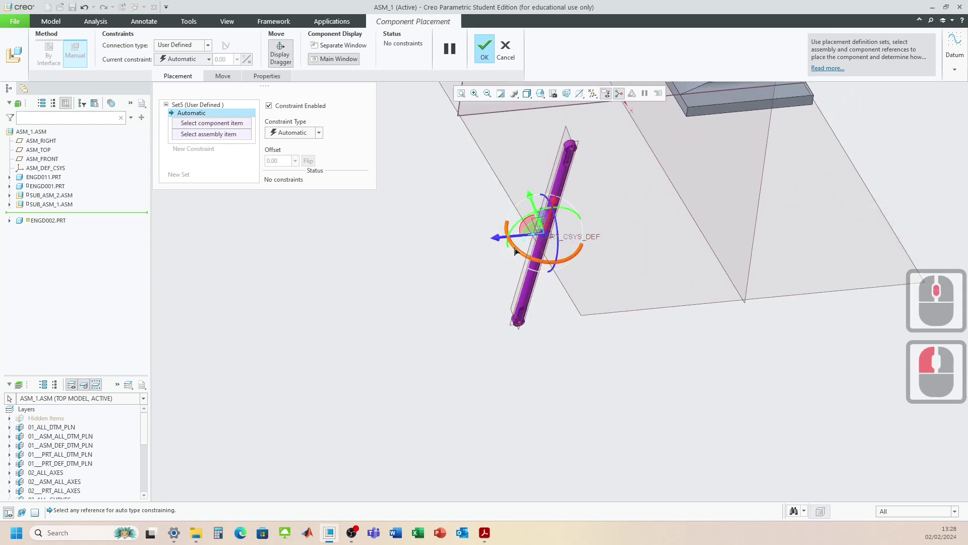
{"action": "left_click", "coordinate": [511, 250]}
{"action": "left_click", "coordinate": [598, 200]}
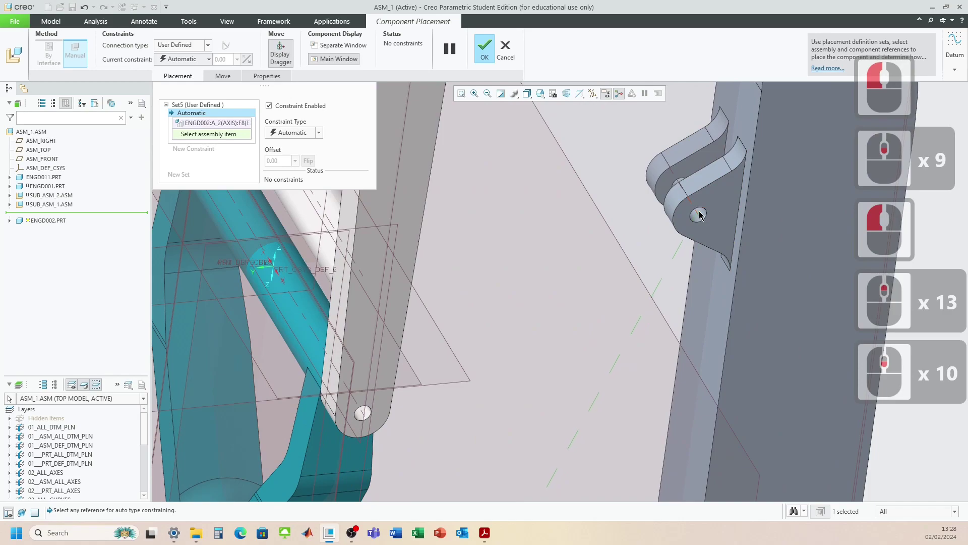
{"action": "left_click", "coordinate": [701, 212]}
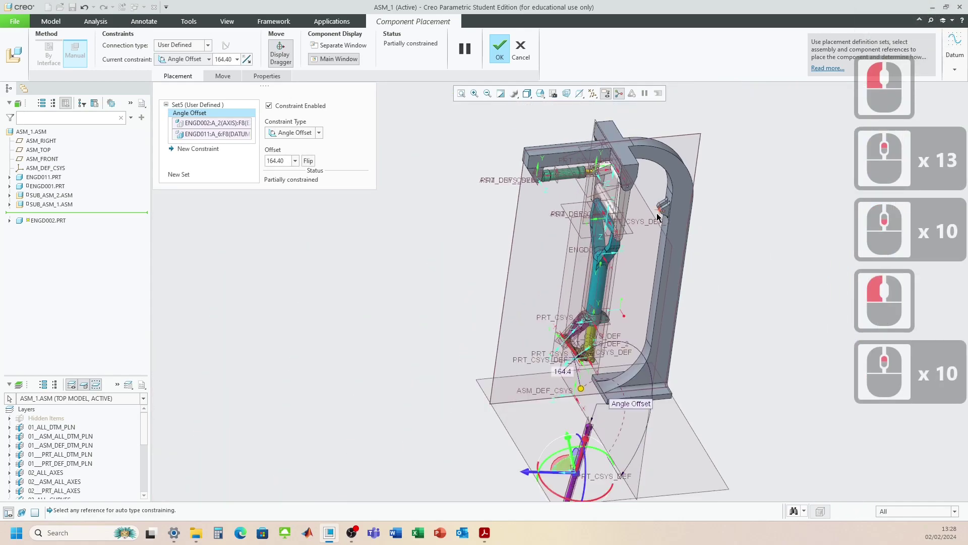
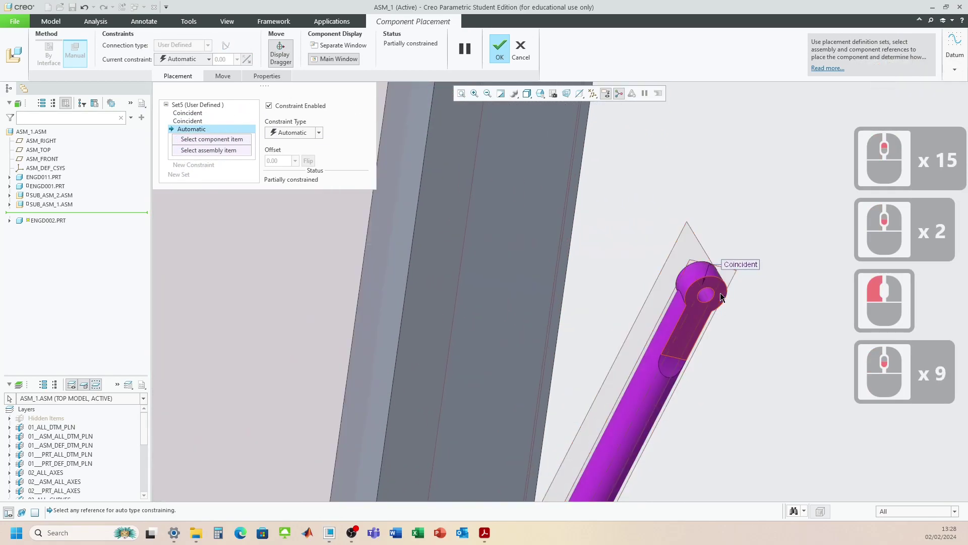
{"action": "left_click", "coordinate": [726, 293]}
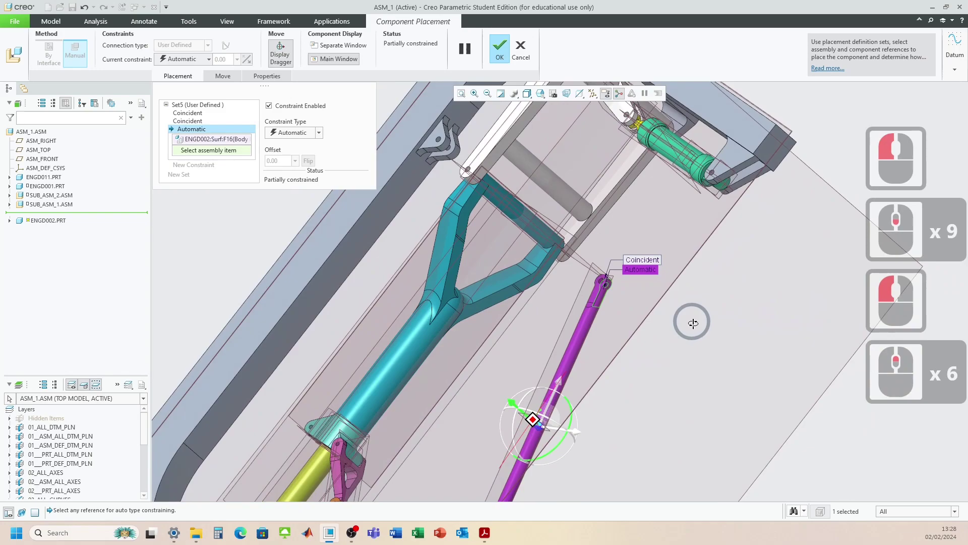
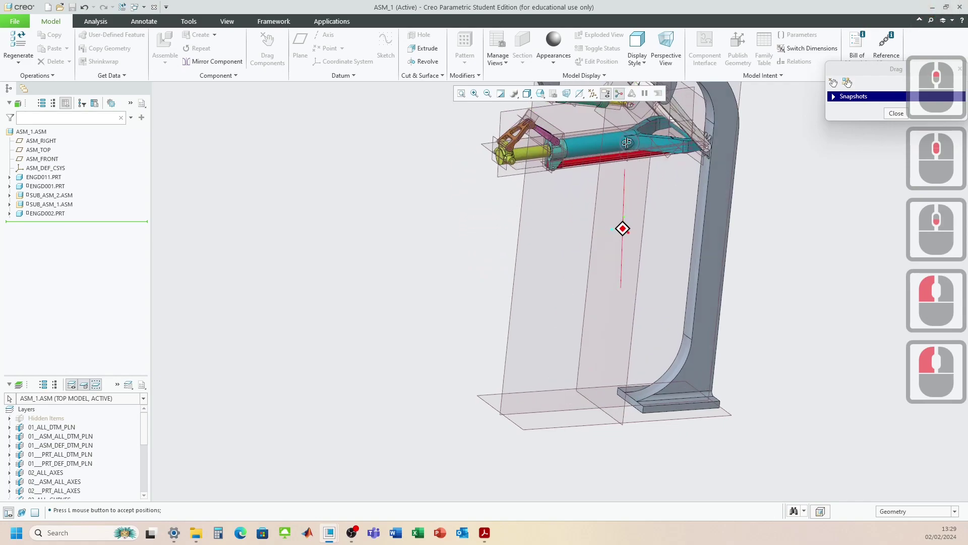
{"action": "scroll", "scroll_direction": "up", "scroll_amount": 3}
{"action": "scroll", "scroll_direction": "down", "scroll_amount": 3}
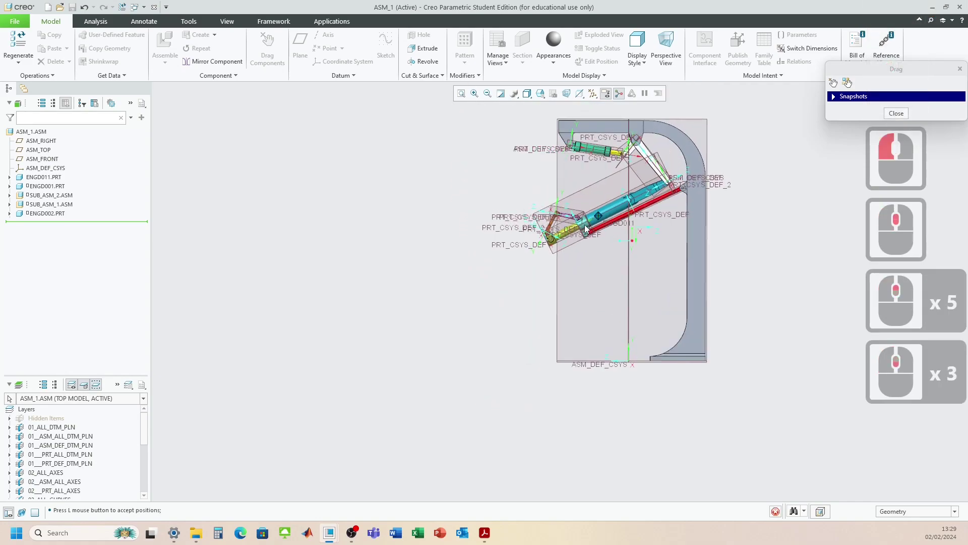
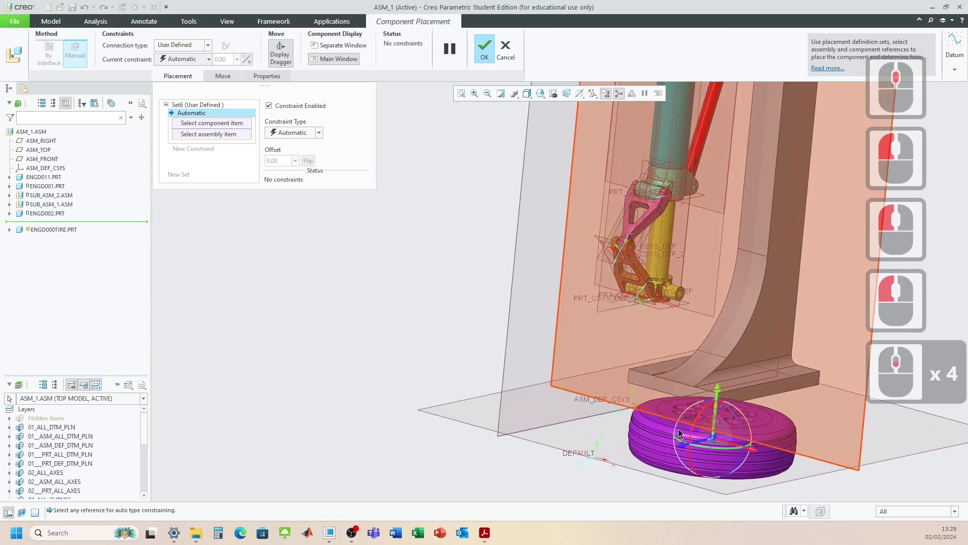
Step: Pick the tire's center axis as the first reference toward the axle at the strut bottom
{"action": "middle_click", "coordinate": [718, 413]}
{"action": "left_click", "coordinate": [720, 424]}
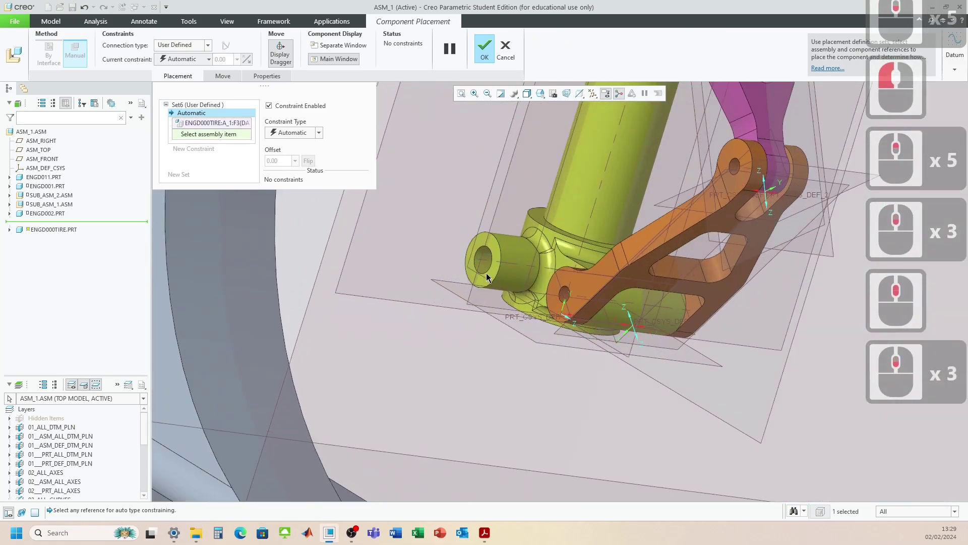
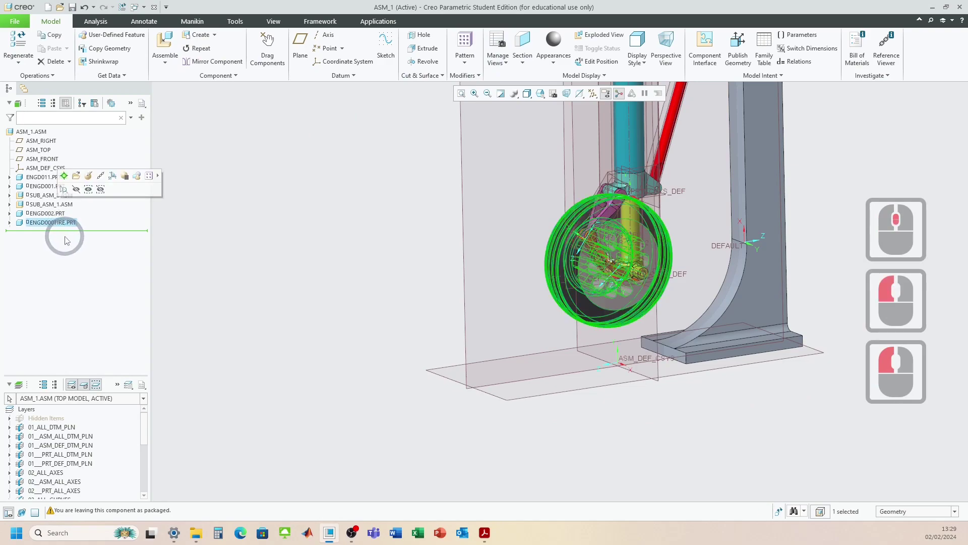
Step: Copy the placed ENGD000TIRE and paste a second tire into the assembly
{"action": "key", "text": "ctrl+c"}
{"action": "key", "text": "ctrl+v"}
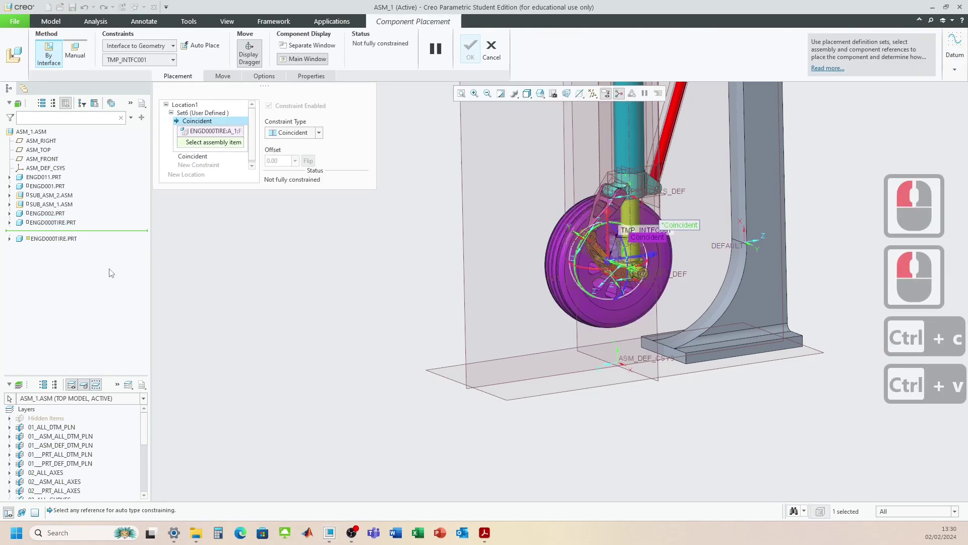
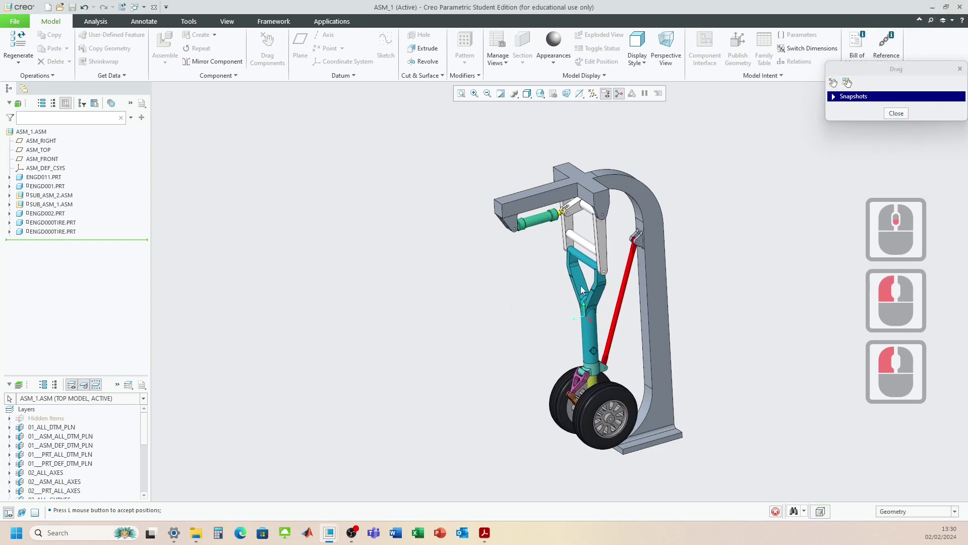
{"action": "middle_click", "coordinate": [619, 327]}
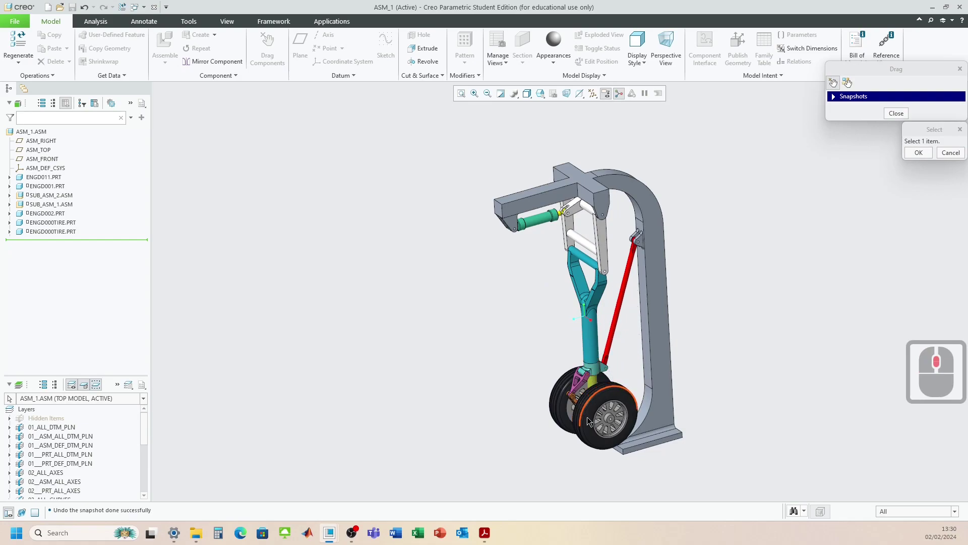
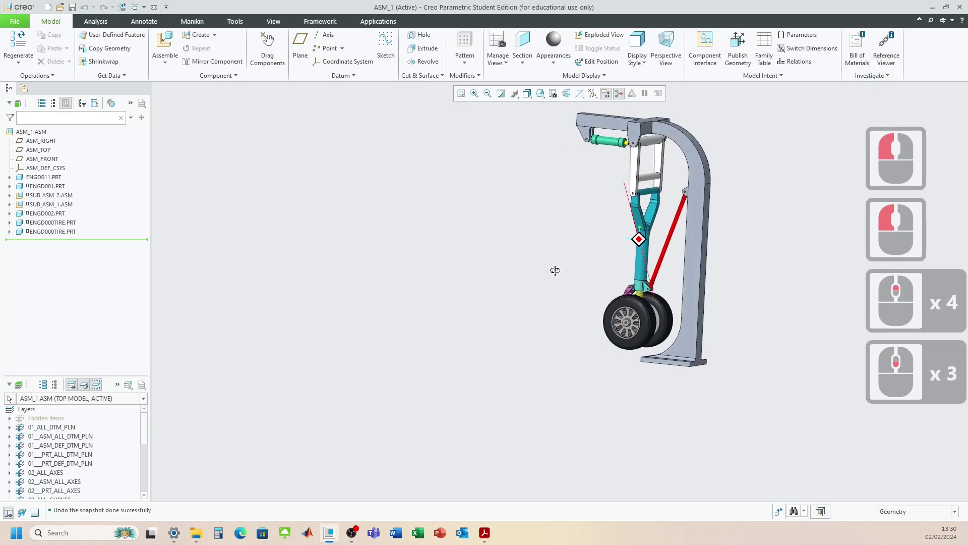
{"action": "scroll", "scroll_direction": "up", "scroll_amount": 3}
{"action": "scroll", "scroll_direction": "down", "scroll_amount": 3}
{"action": "scroll", "scroll_direction": "down", "scroll_amount": 3}
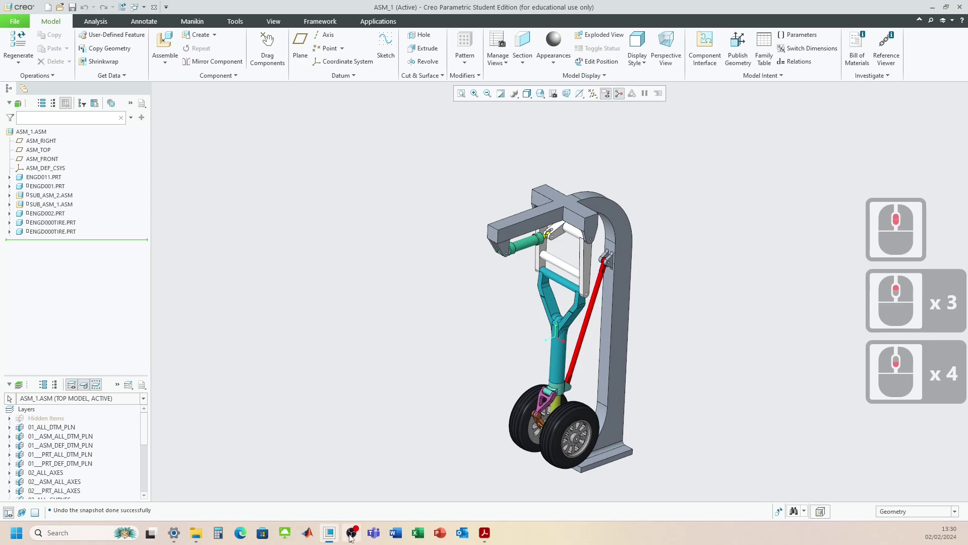